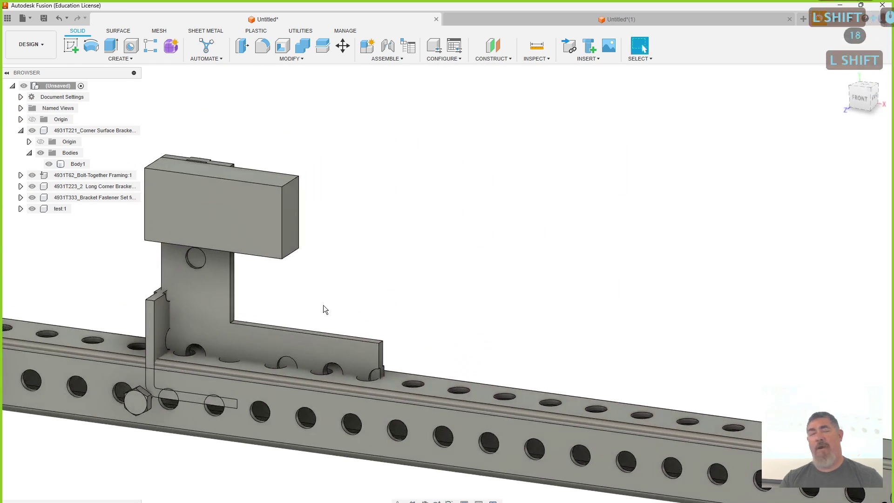
- Create an as-built joint between the corner bracket and the rectangular block, type Rigid
{"action": "left_click", "coordinate": [324, 284]}
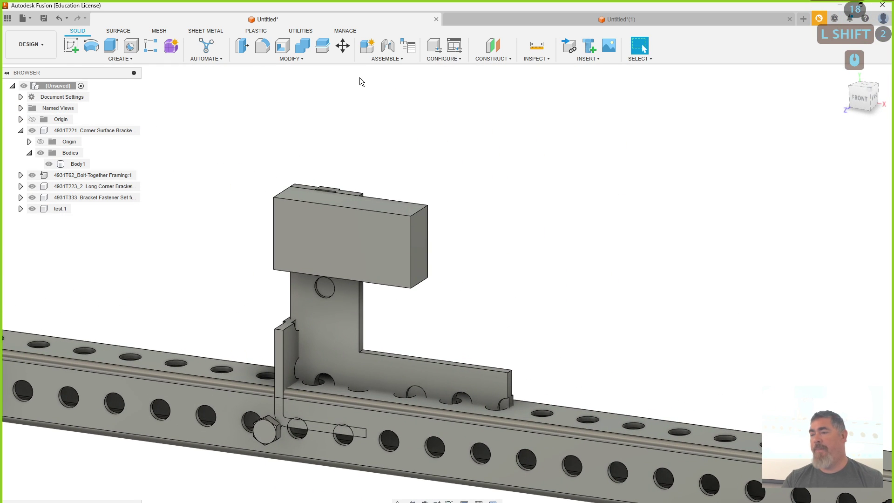
{"action": "left_click", "coordinate": [378, 64]}
{"action": "left_click", "coordinate": [386, 102]}
{"action": "left_click", "coordinate": [381, 246]}
{"action": "left_click", "coordinate": [352, 318]}
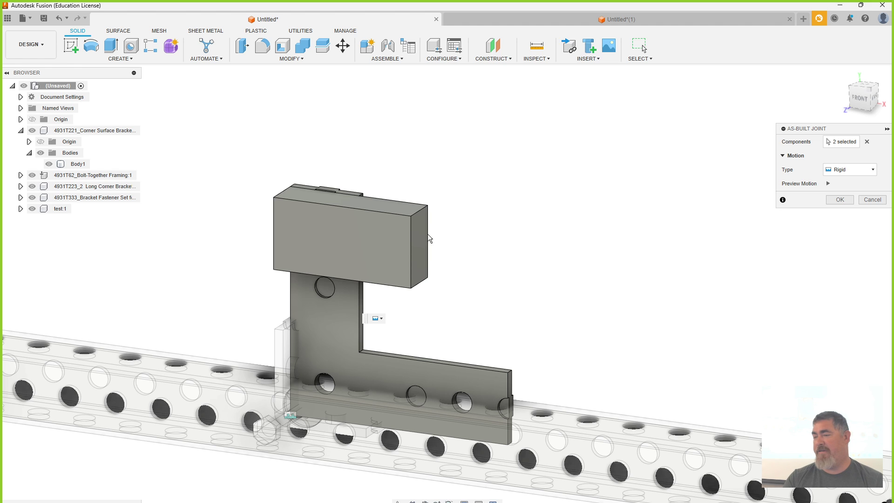
- Preview the rigid joint's motion, confirm it, and select the joined bracket and block
{"action": "left_click", "coordinate": [827, 186]}
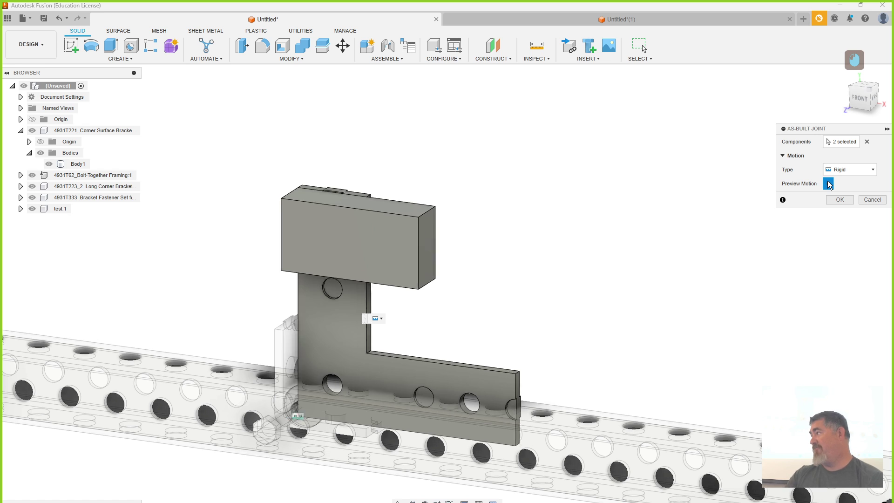
{"action": "double_click", "coordinate": [829, 184]}
{"action": "left_click", "coordinate": [843, 205]}
{"action": "left_click", "coordinate": [380, 241]}
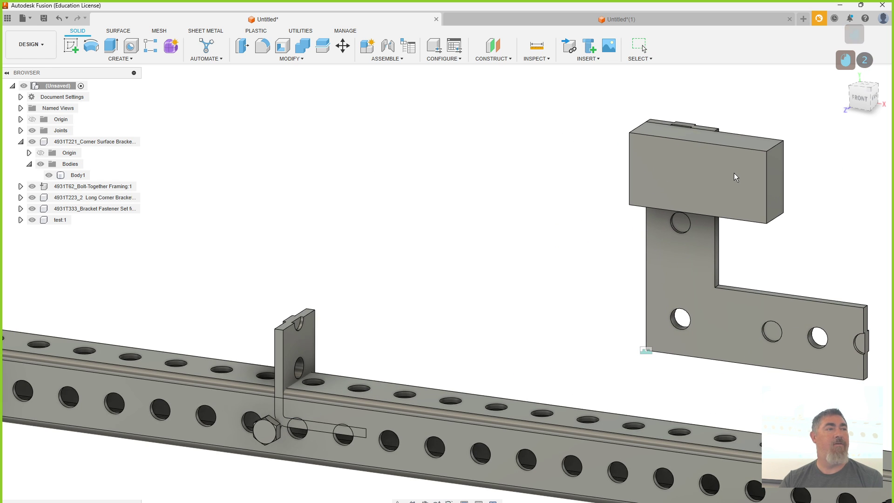
- Drag the joined bracket and block leftward above the perforated rail as one unit
{"action": "left_click", "coordinate": [736, 178]}
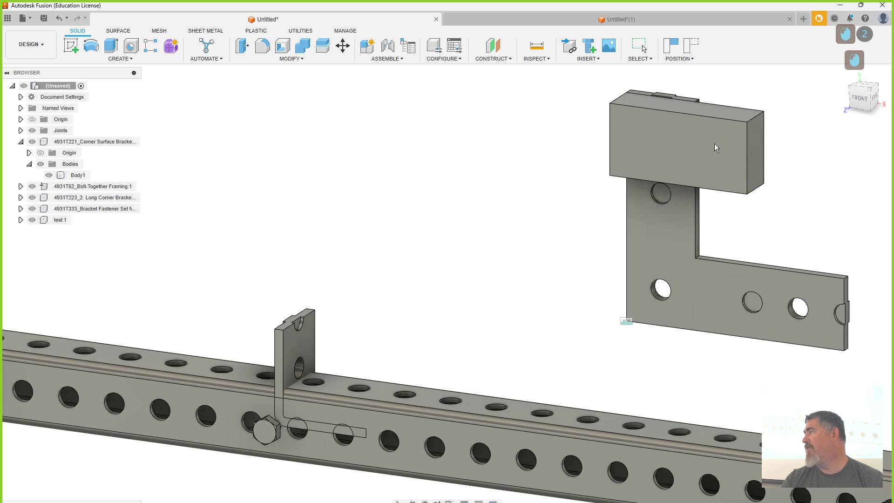
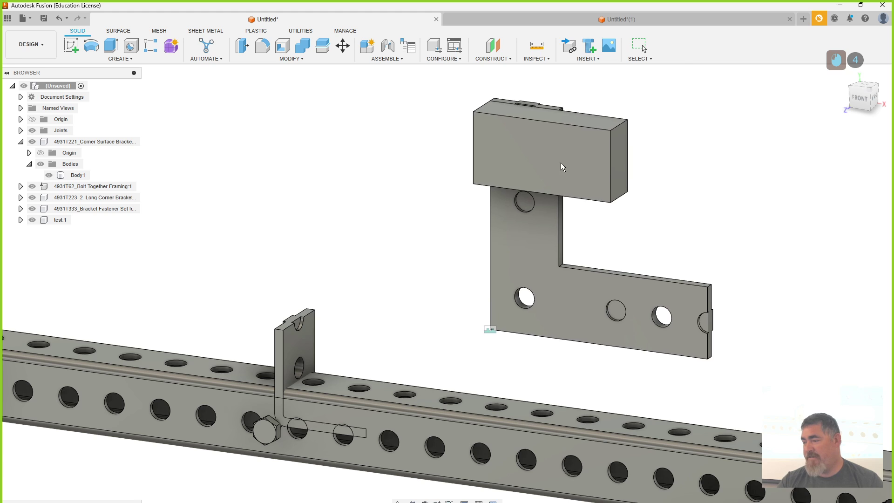
- Zoom the view to position the bracket assembly near the rail's front face beside the bolt
{"action": "scroll", "scroll_direction": "down", "scroll_amount": 3}
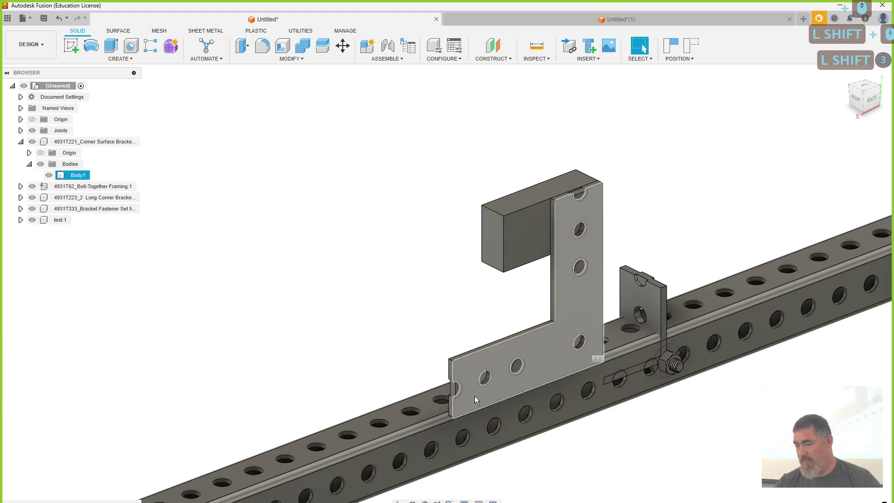
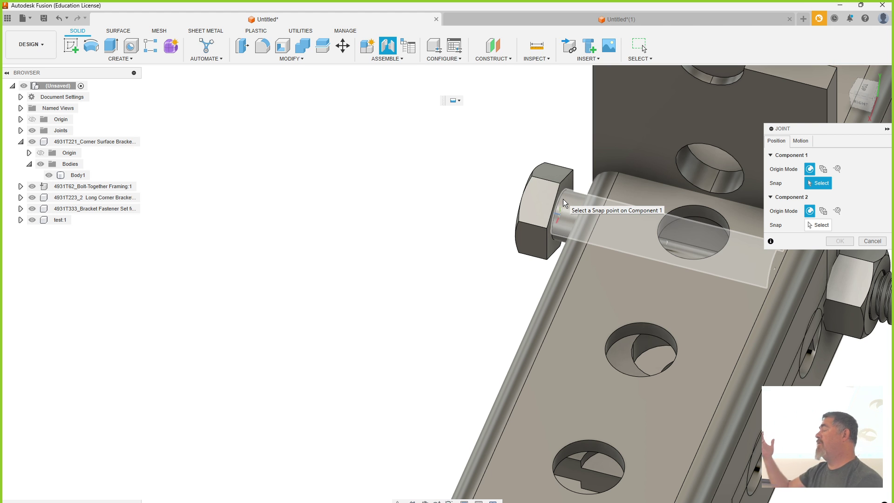
- Orbit to the far side of the rail and confirm the joint fastening the hex nut onto the bolt end
{"action": "middle_click", "coordinate": [550, 205]}
{"action": "scroll", "scroll_direction": "down", "scroll_amount": 3}
{"action": "scroll", "scroll_direction": "down", "scroll_amount": 3}
{"action": "scroll", "scroll_direction": "down", "scroll_amount": 3}
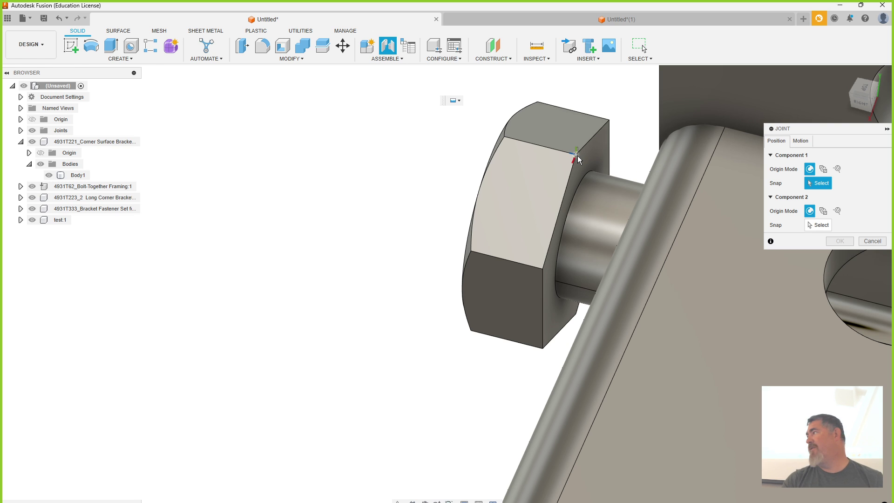
{"action": "middle_click", "coordinate": [579, 158]}
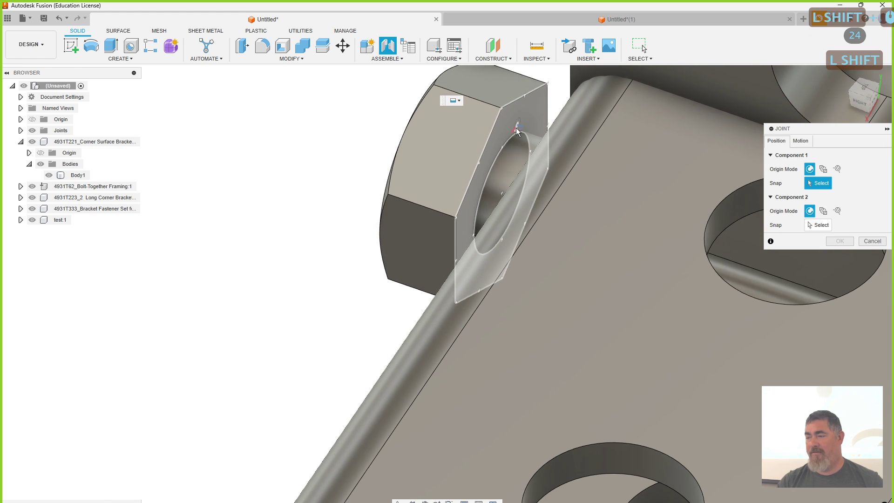
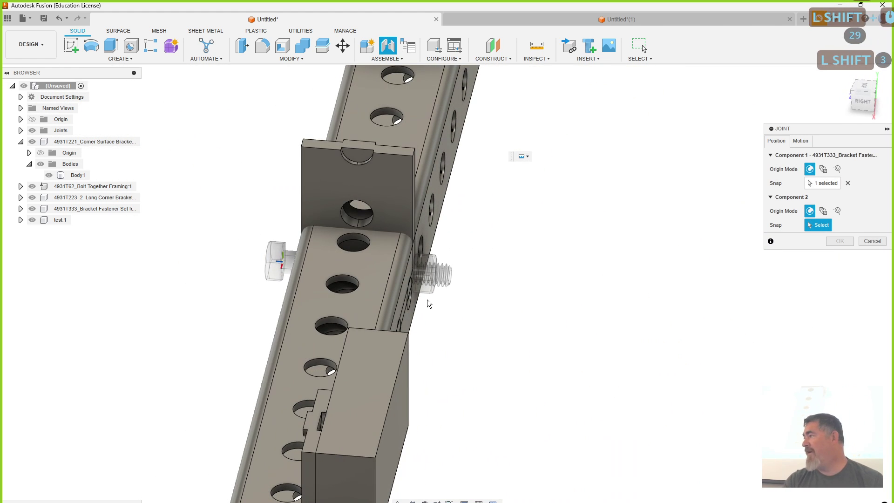
{"action": "key", "text": "Escape"}
{"action": "left_click", "coordinate": [395, 46]}
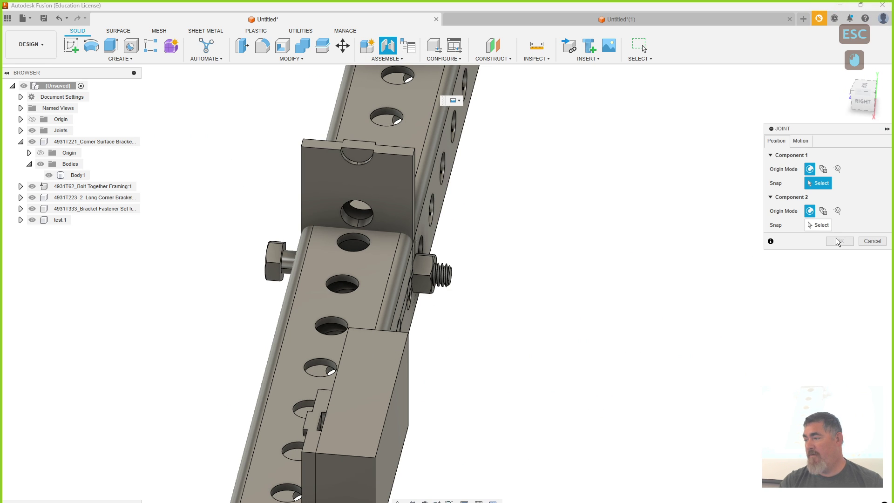
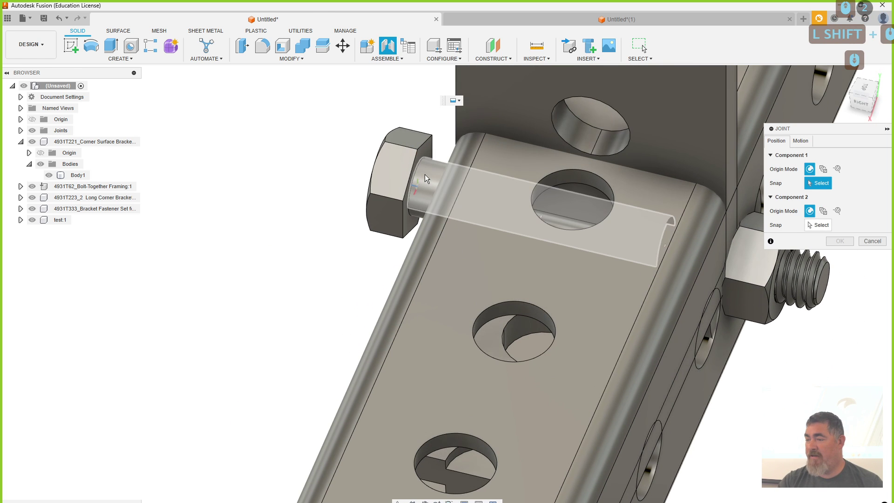
- Joint the bolt shank to the corner bracket's hole and flip its alignment to pass through
{"action": "left_click", "coordinate": [425, 180]}
{"action": "scroll", "scroll_direction": "down", "scroll_amount": 3}
{"action": "middle_click", "coordinate": [341, 289]}
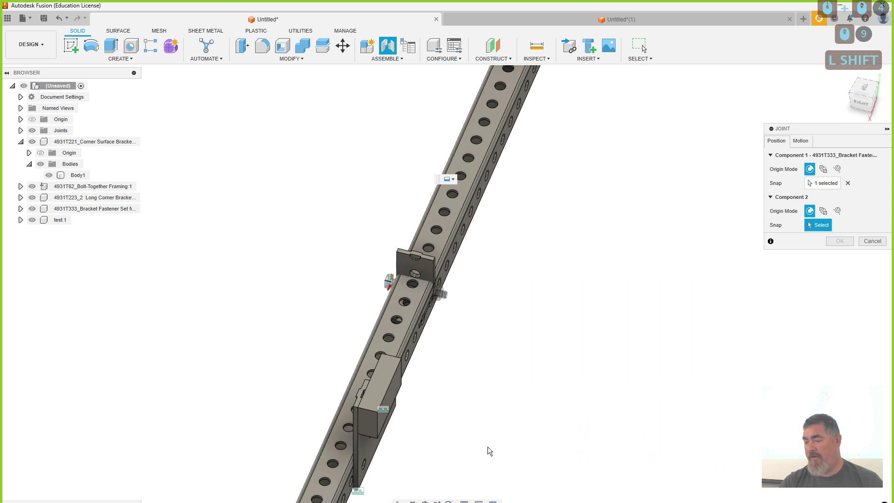
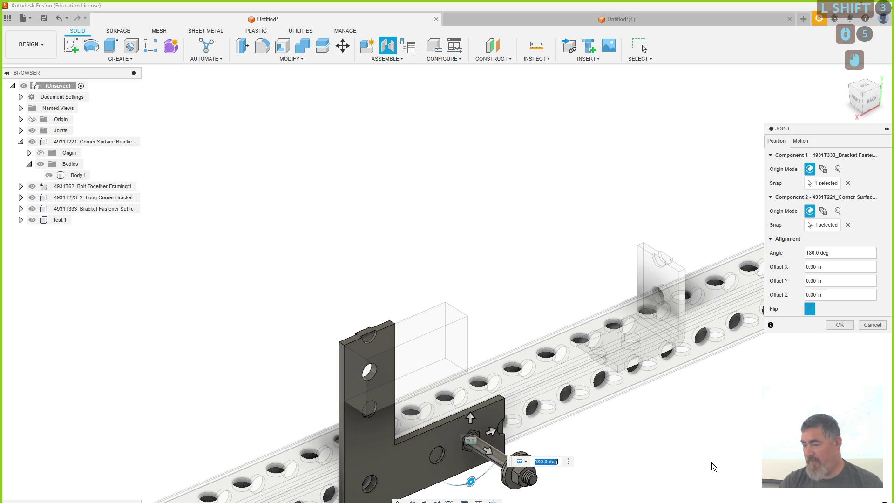
{"action": "left_click", "coordinate": [813, 313]}
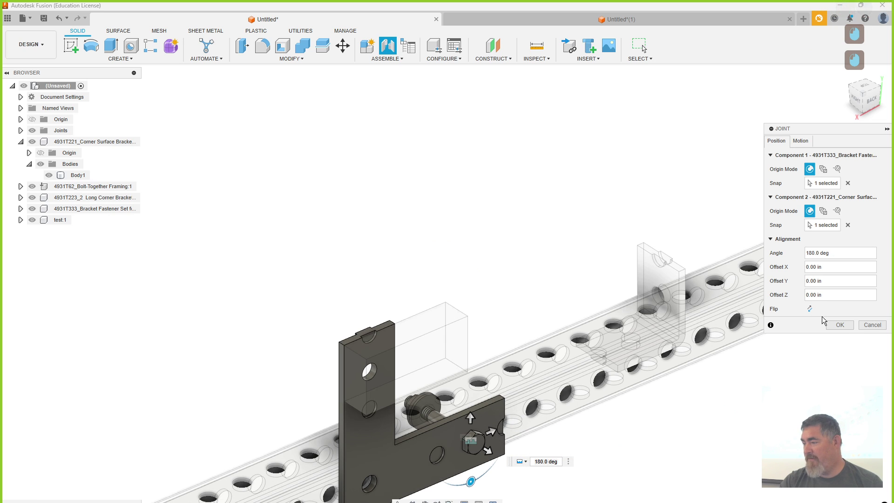
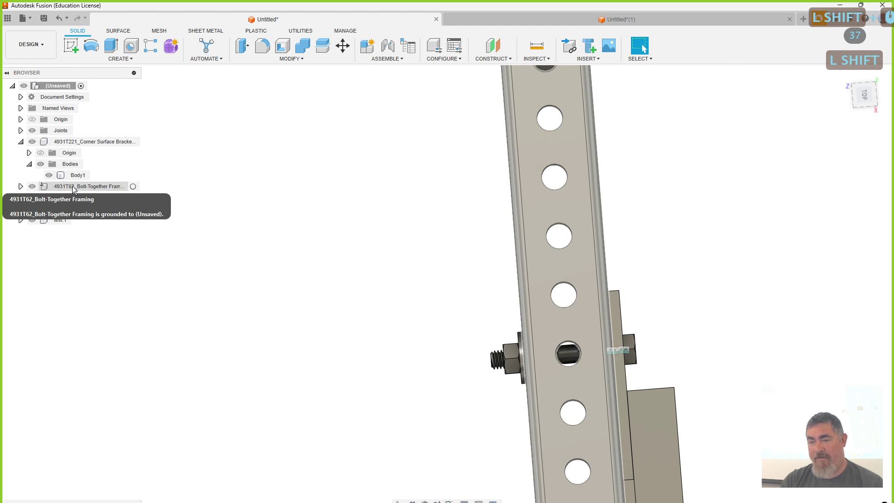
- Confirm the bolt joint and expand the Bracket Fastener Set component in the browser
{"action": "left_click", "coordinate": [73, 191]}
{"action": "left_click", "coordinate": [71, 213]}
{"action": "left_click", "coordinate": [19, 211]}
{"action": "left_click", "coordinate": [28, 238]}
- Reveal the fastener set's Bodies folder and highlight the bolt and nut bodies in the model
{"action": "left_click", "coordinate": [192, 368]}
{"action": "left_click", "coordinate": [78, 246]}
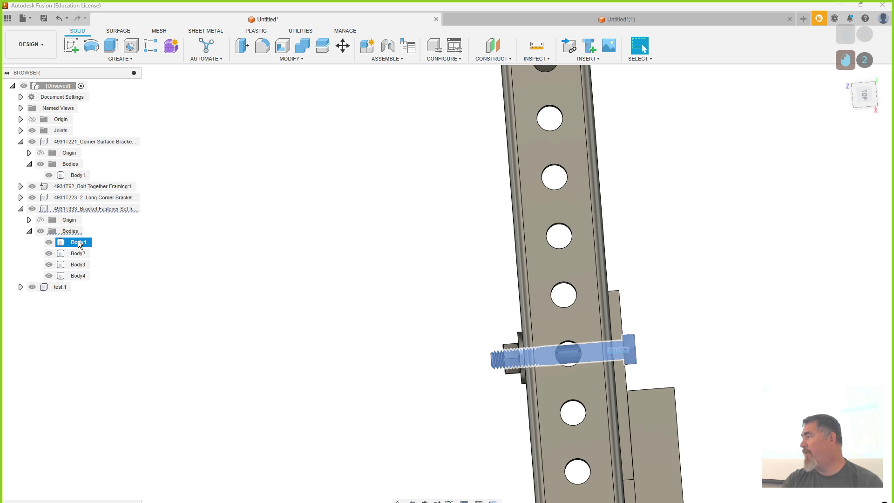
{"action": "left_click", "coordinate": [76, 258]}
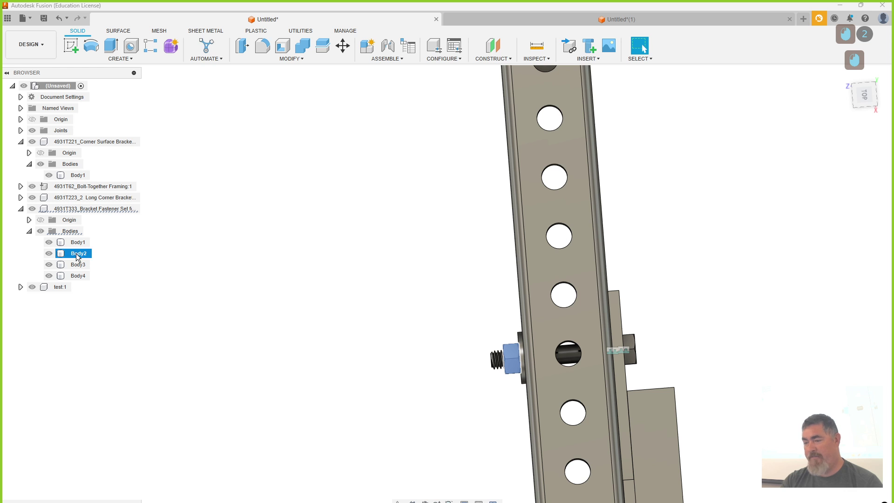